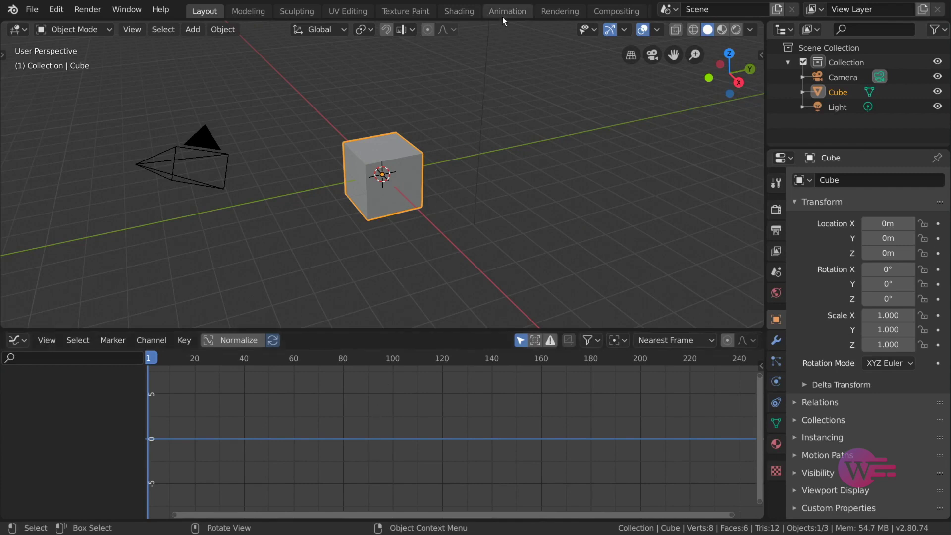
# Step: Switch to the Animation workspace
pyautogui.click(505, 19)
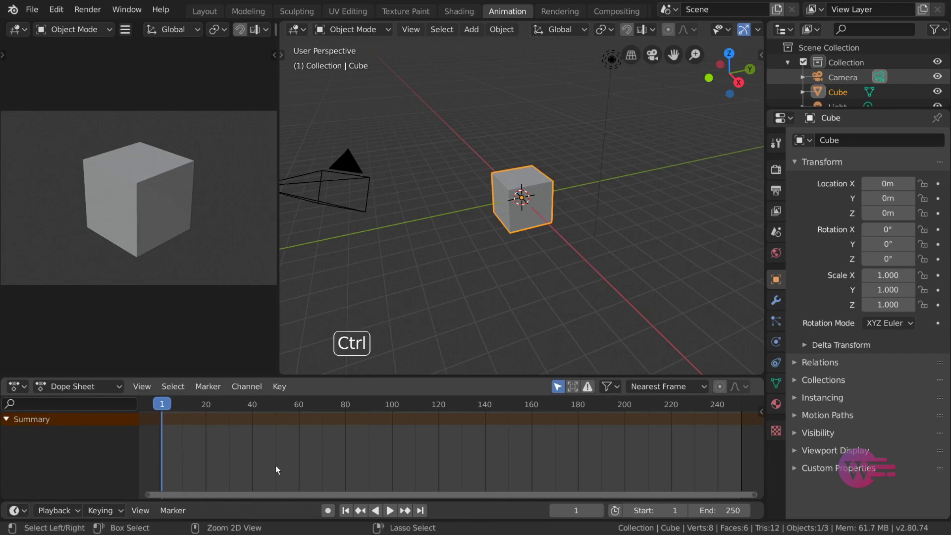
# Step: Toggle the lower editor between Dope Sheet and Graph Editor, ending on the Graph Editor
pyautogui.press('ctrl+Tab')
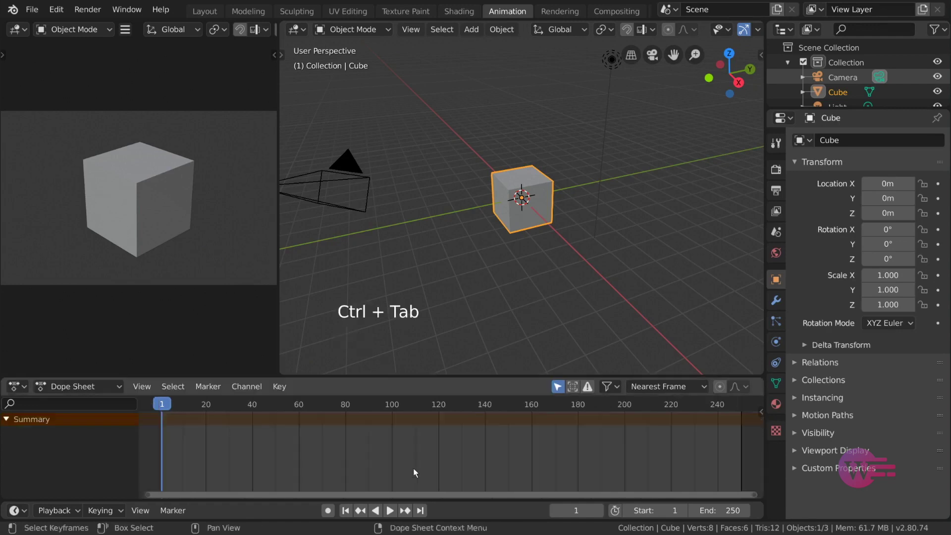
pyautogui.click(152, 393)
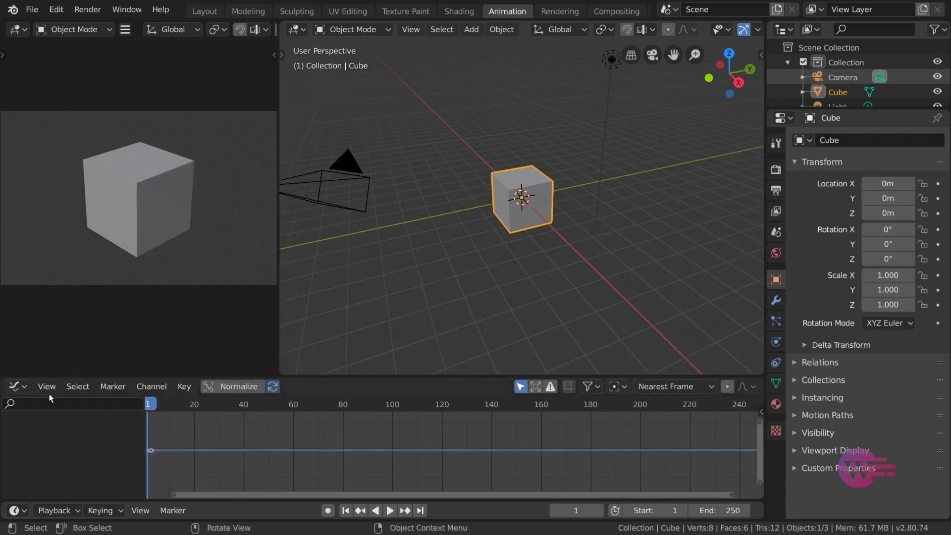
pyautogui.click(52, 395)
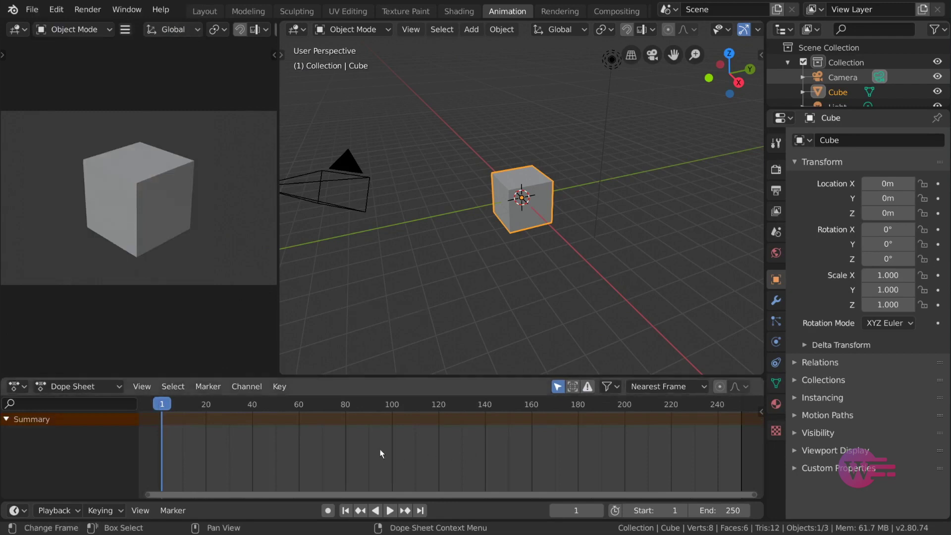
pyautogui.press('ctrl+Tab')
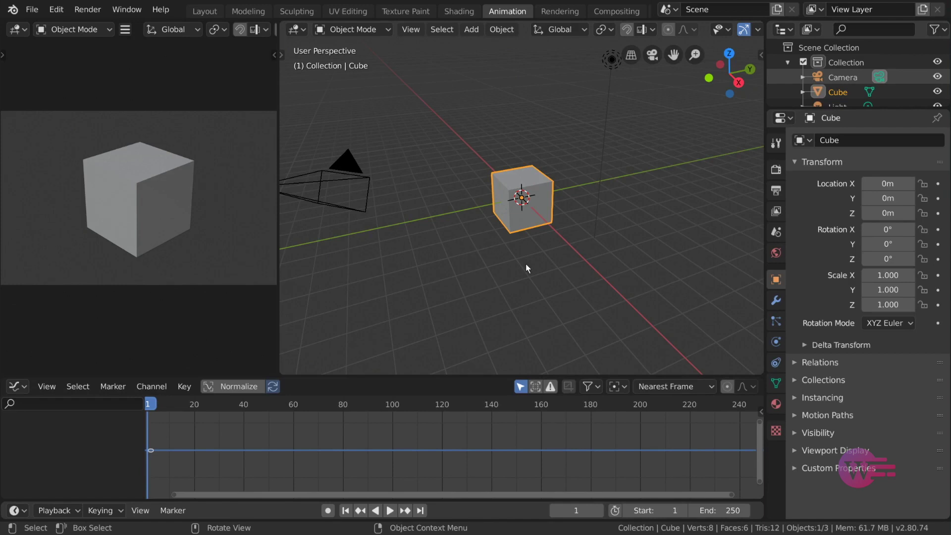
# Step: Subdivide the cube into a smooth-shaded sphere and keyframe it raised at frame 1
pyautogui.press('ctrl+2')
pyautogui.rightClick(649, 231)
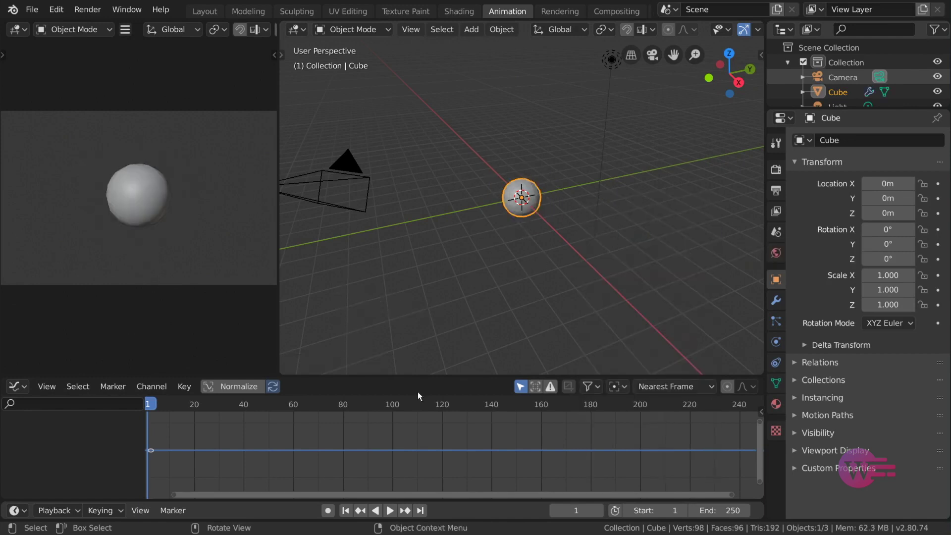
pyautogui.click(328, 516)
pyautogui.press('g')
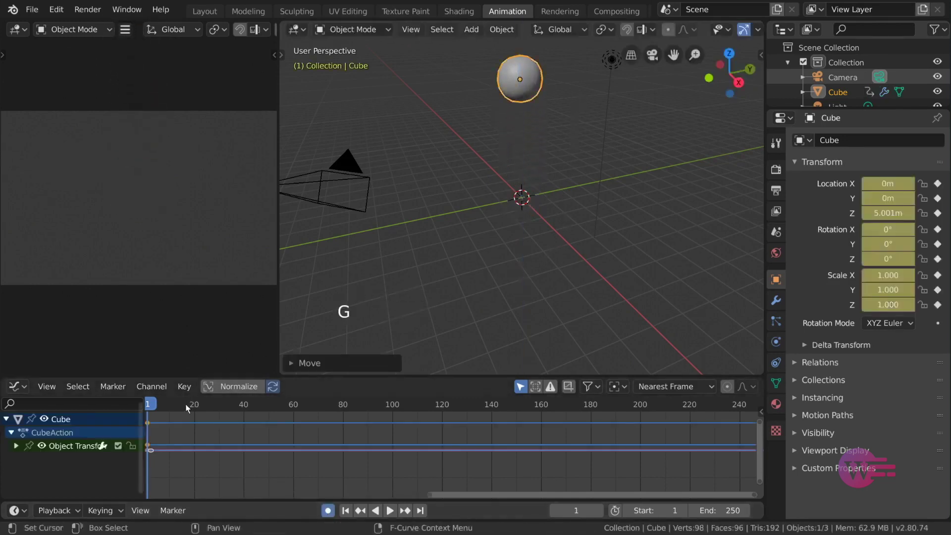
# Step: Go to frame 10 and start lowering the sphere along Z with auto-keying
pyautogui.click(171, 409)
pyautogui.click(170, 410)
pyautogui.press('alt+g')
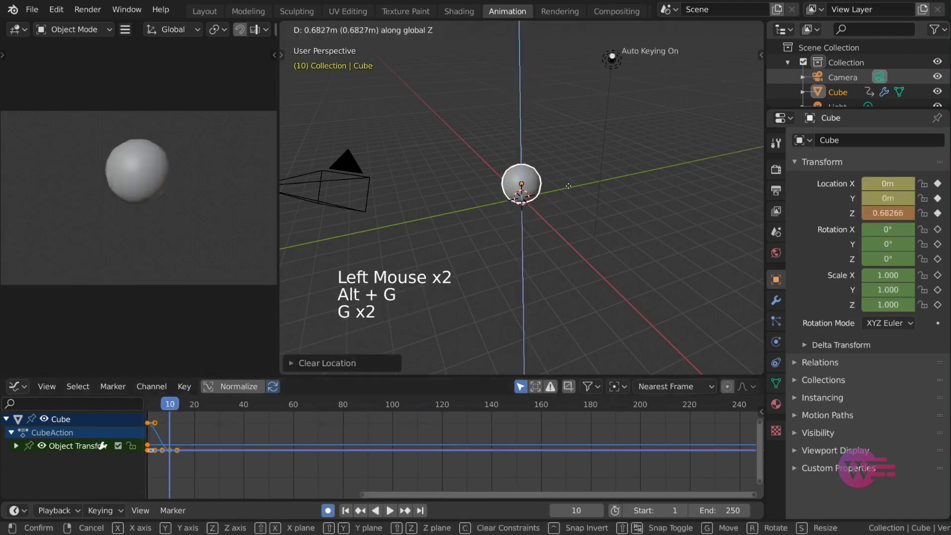
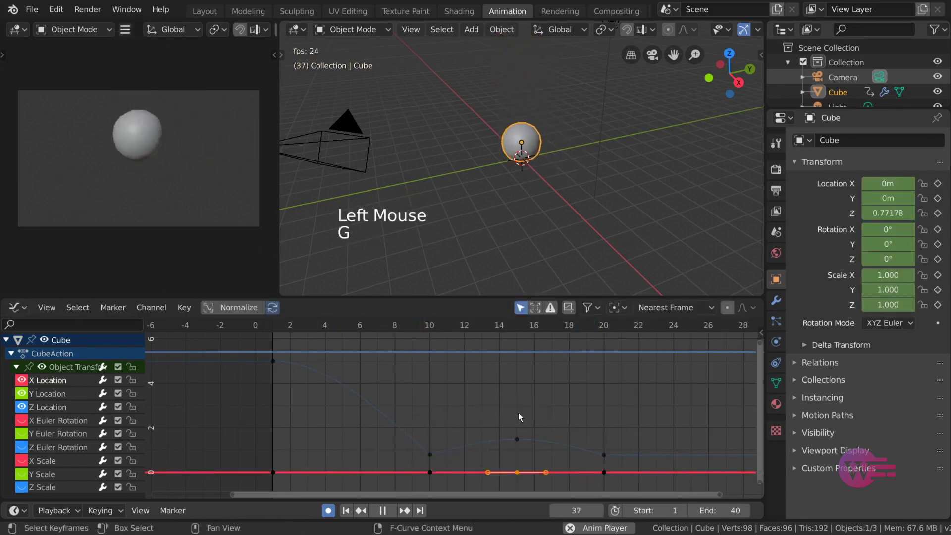
# Step: Select keyframes on the curves, try moving them and cancel, then select the Z Location keys
pyautogui.click(519, 444)
pyautogui.press('g')
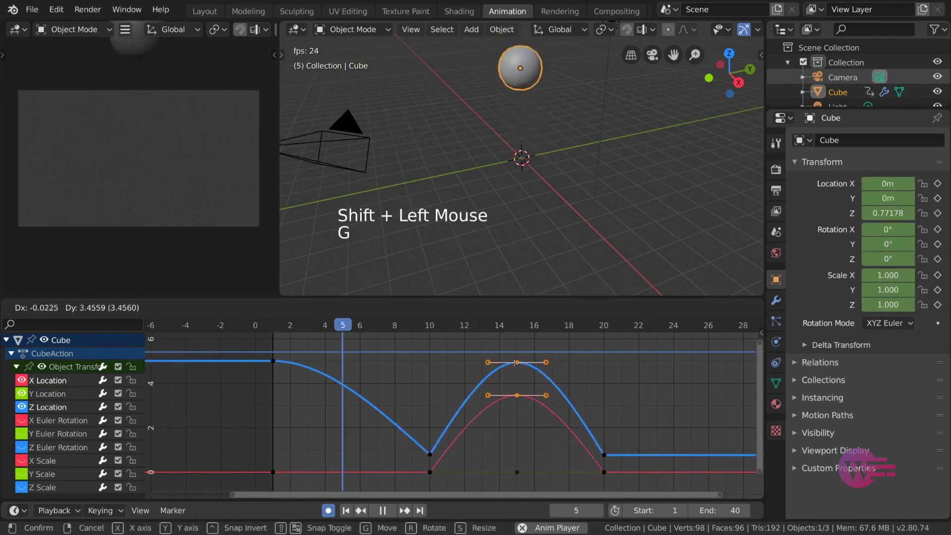
pyautogui.click(434, 459)
pyautogui.click(520, 443)
pyautogui.doubleClick(609, 460)
# Step: Experiment with moving, rotating and scaling the selected Z-curve handles, then cancel
pyautogui.click(520, 475)
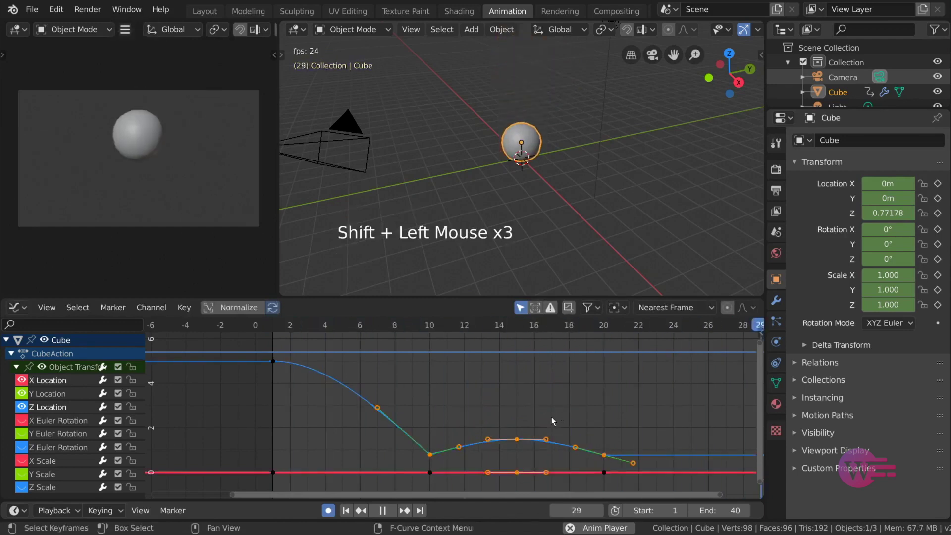
pyautogui.press('g')
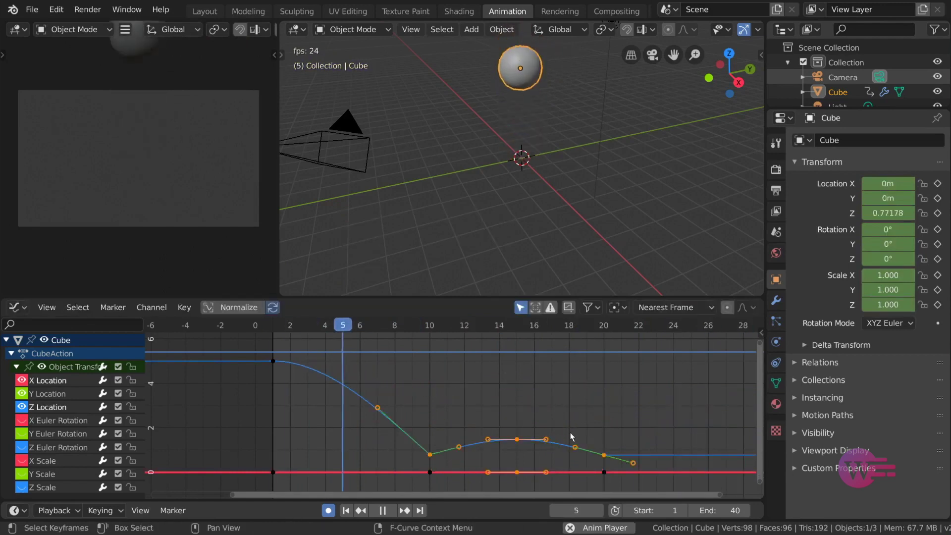
pyautogui.press('r')
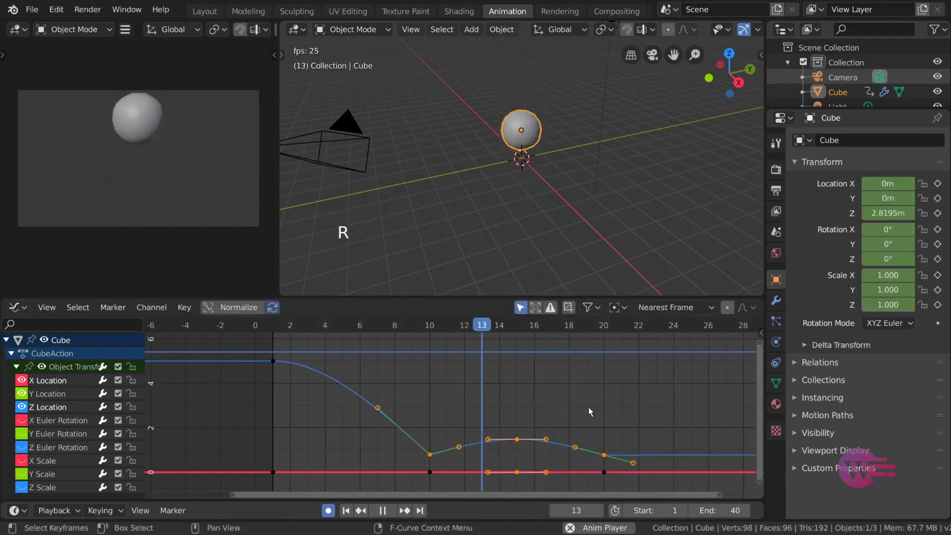
pyautogui.press('s')
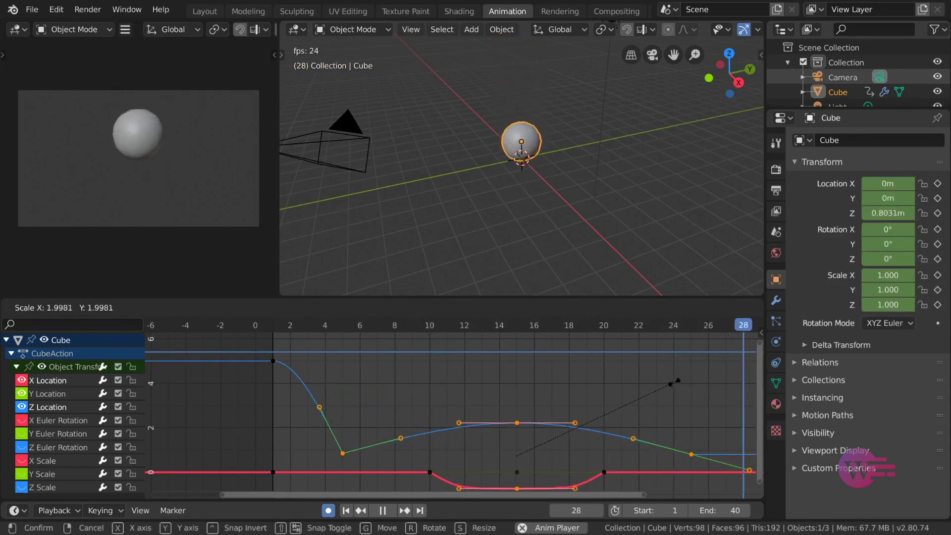
pyautogui.press('r')
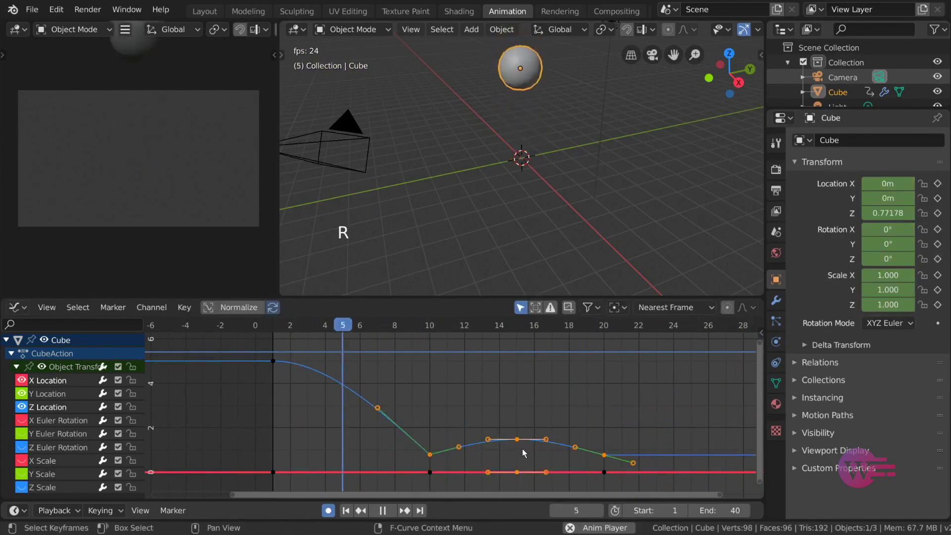
# Step: Isolate the Z Location curve and select points and handles at the bounce's peak
pyautogui.click(521, 443)
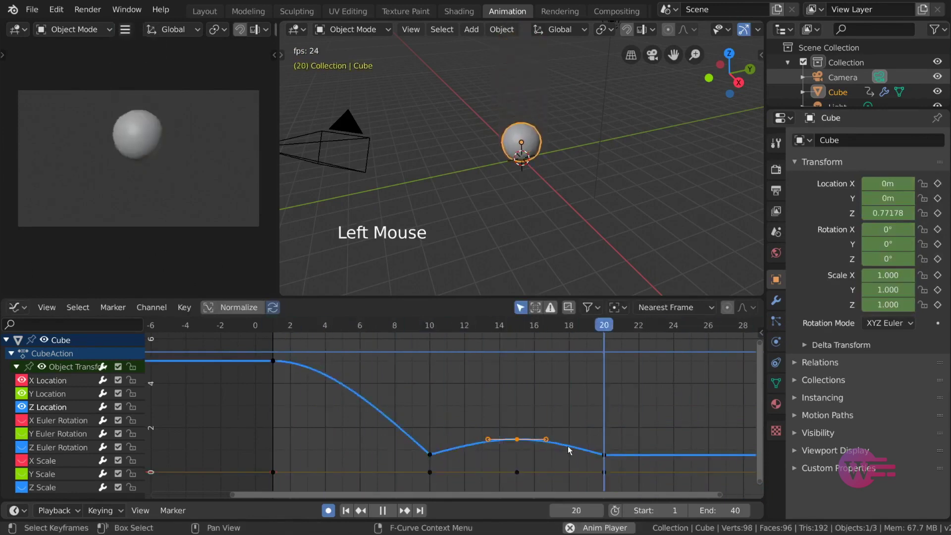
pyautogui.click(552, 440)
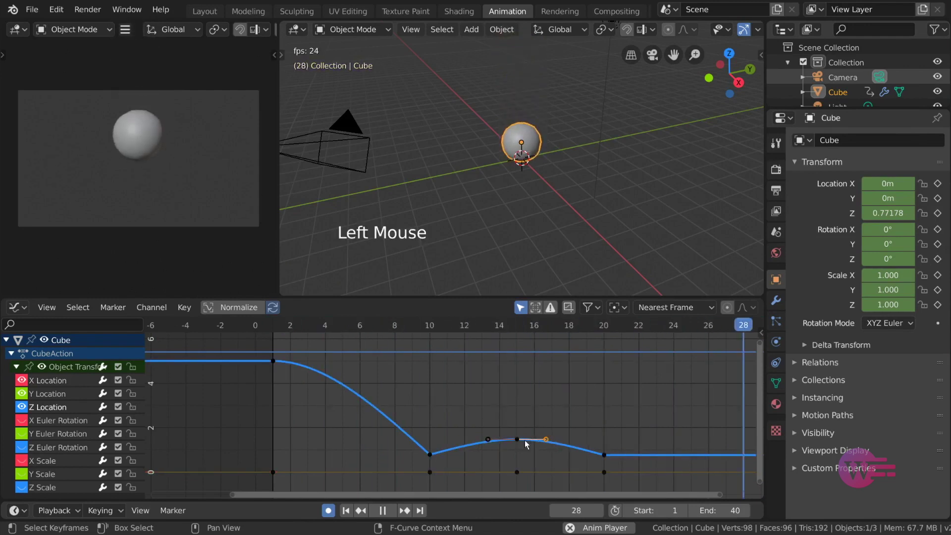
pyautogui.click(519, 442)
pyautogui.click(490, 441)
pyautogui.click(518, 442)
pyautogui.click(552, 443)
pyautogui.click(523, 440)
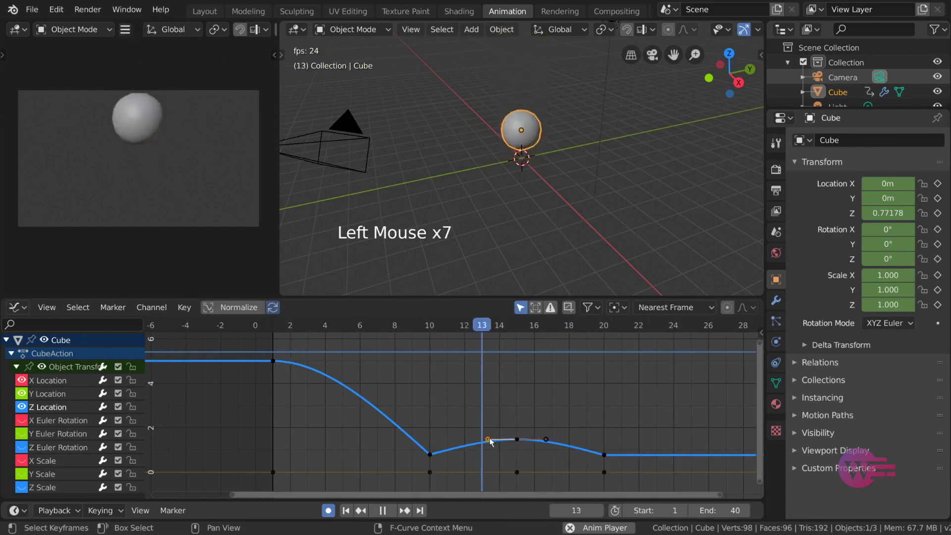
# Step: Move a handle at the bounce's low point to reshape the dip
pyautogui.click(519, 389)
pyautogui.press('g')
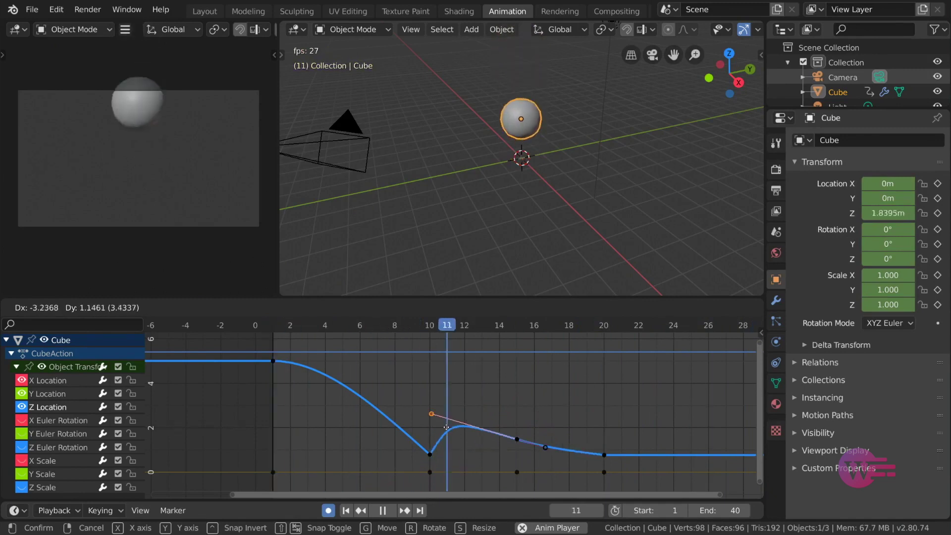
pyautogui.click(520, 441)
pyautogui.press('r')
pyautogui.press('s')
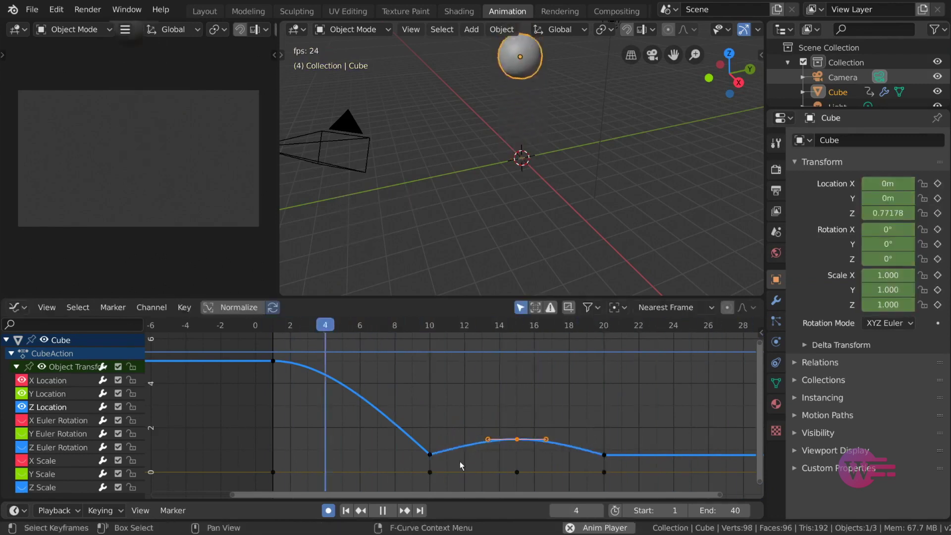
# Step: Move and rotate the lowest keyframe's handles so the curve strikes the ground sharply
pyautogui.click(431, 459)
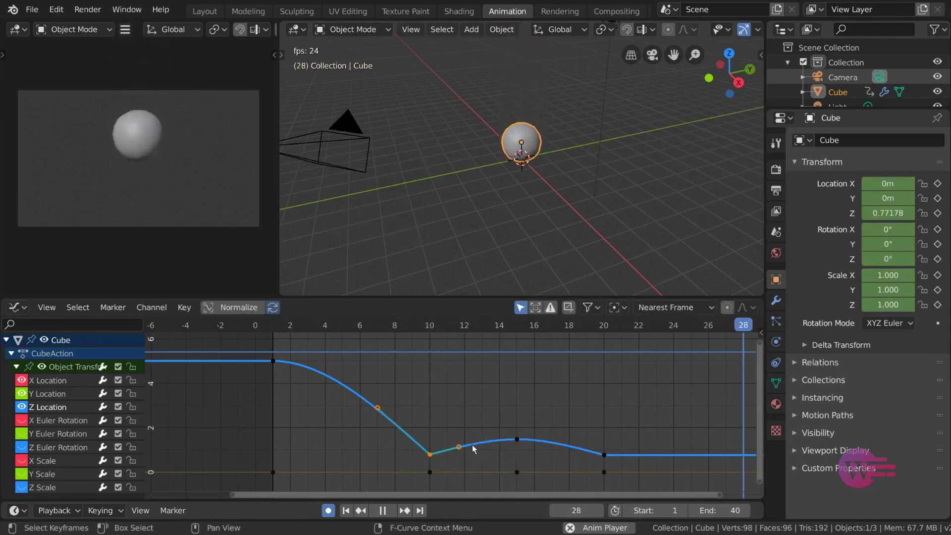
pyautogui.click(462, 449)
pyautogui.press('g')
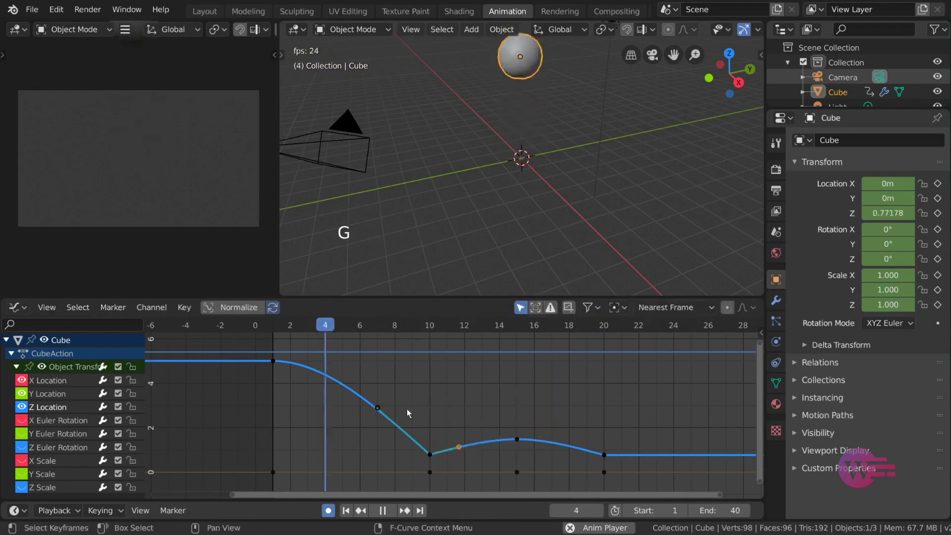
pyautogui.click(383, 412)
pyautogui.press('g')
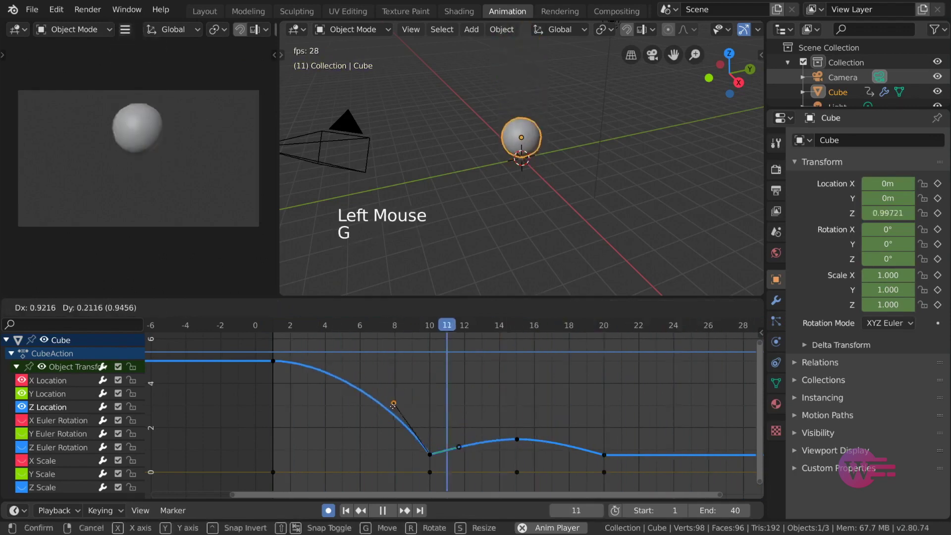
pyautogui.click(435, 458)
pyautogui.press('r')
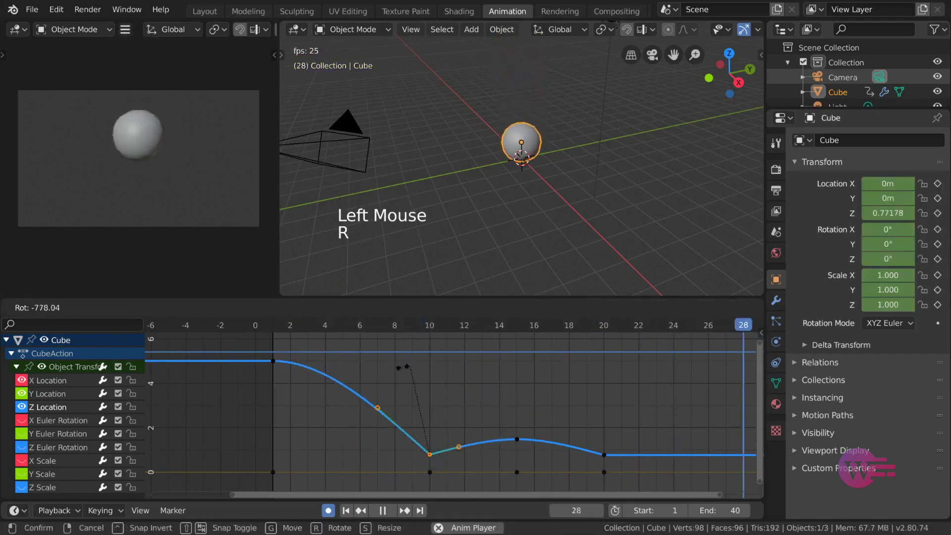
pyautogui.click(380, 409)
pyautogui.press('g')
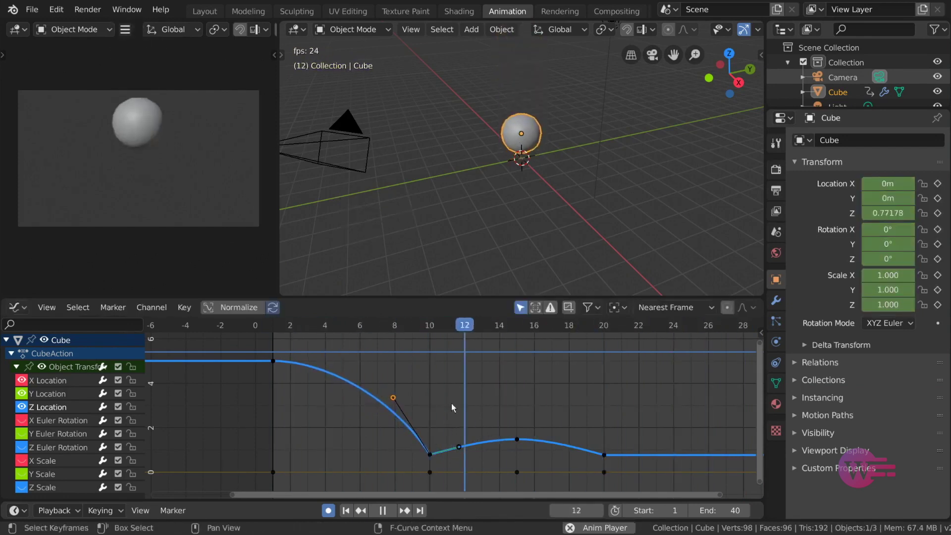
# Step: Back in the Dope Sheet, apply Vector handles to the selected bounce keyframes including the last column
pyautogui.press('ctrl+Tab')
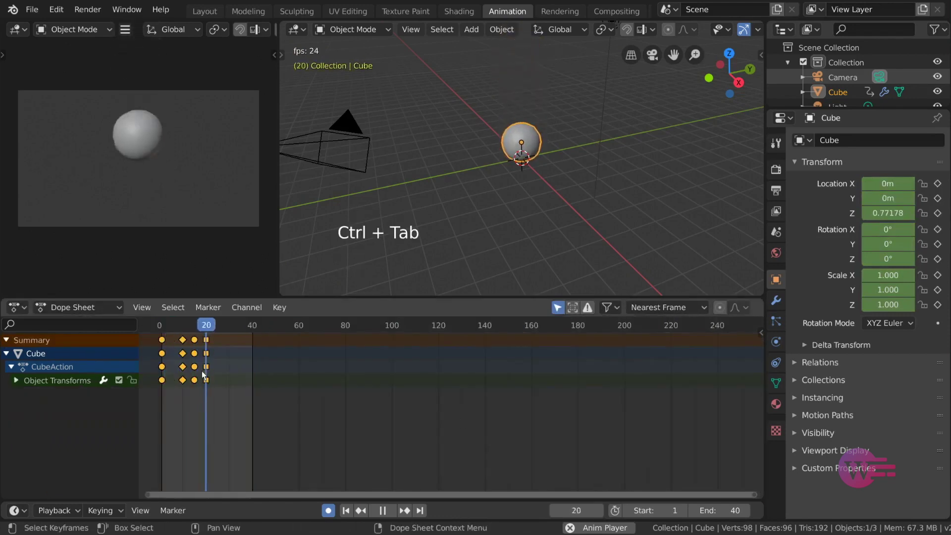
pyautogui.press('v')
pyautogui.click(209, 384)
pyautogui.press('v')
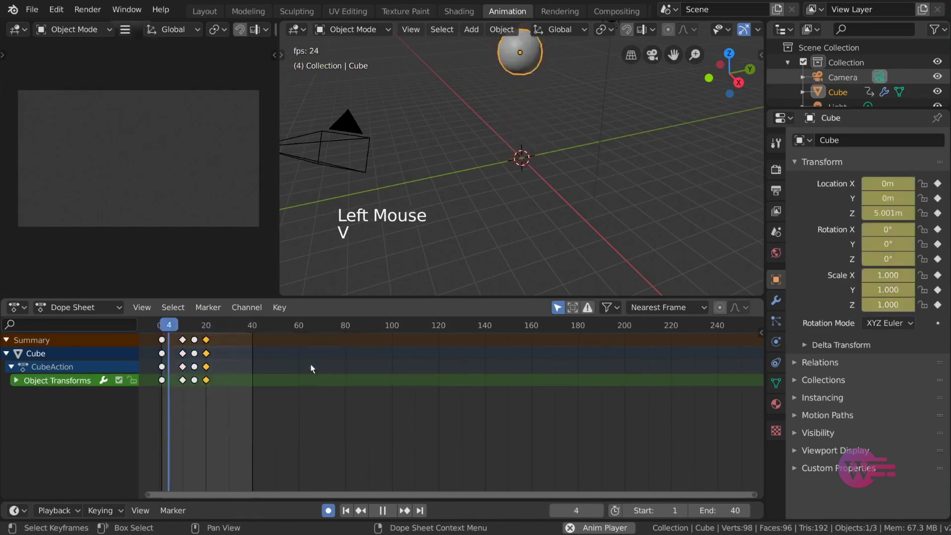
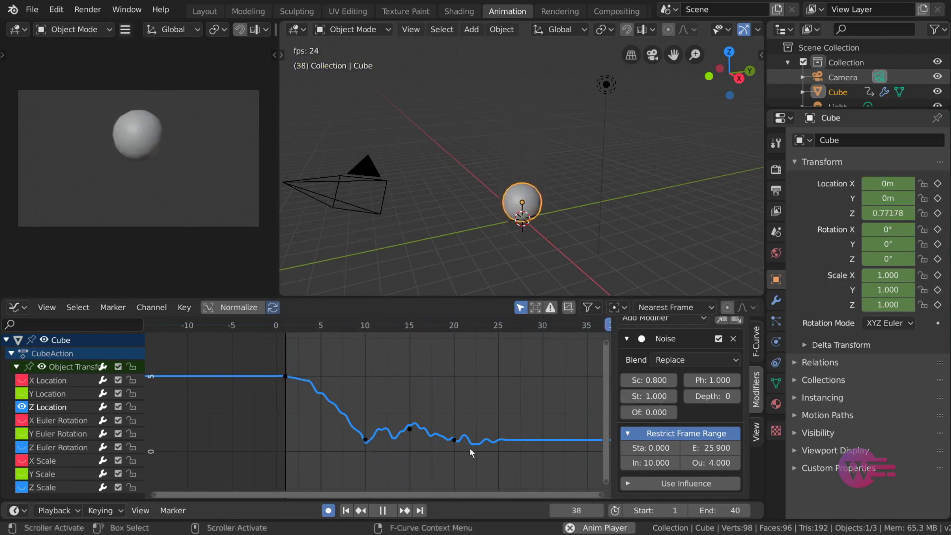
# Step: Try Use Influence on the Noise modifier, then disable Restrict Frame Range and Use Influence
pyautogui.click(677, 490)
pyautogui.scroll(-3)
pyautogui.click(710, 488)
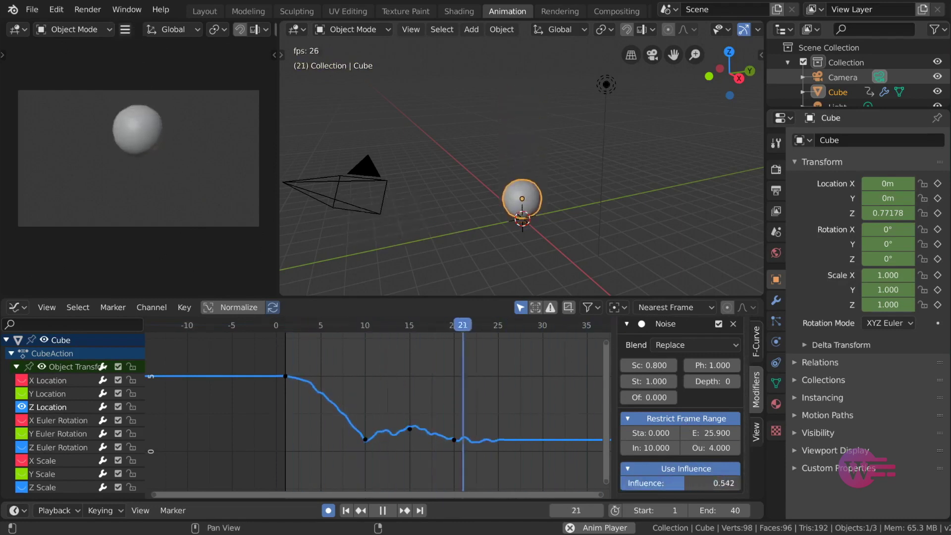
pyautogui.click(680, 472)
pyautogui.click(685, 433)
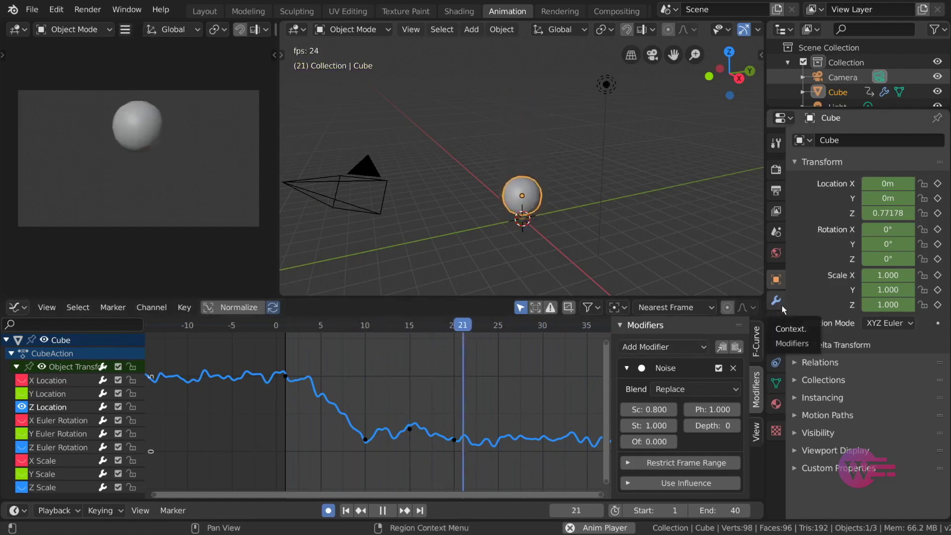
pyautogui.click(106, 411)
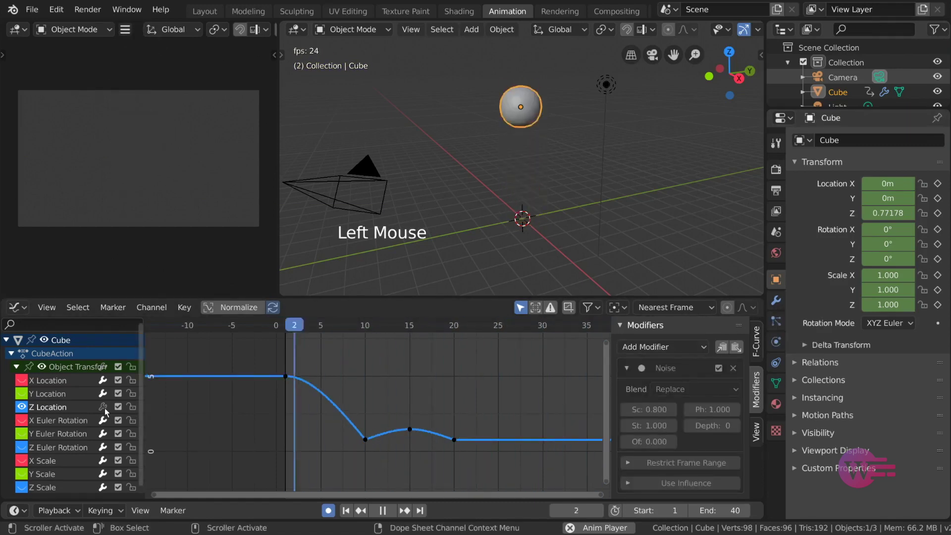
pyautogui.click(106, 411)
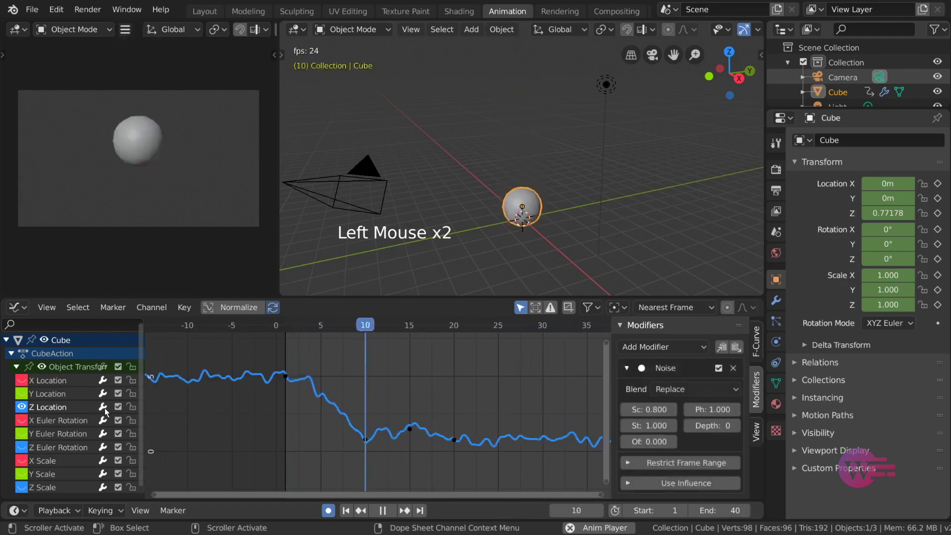
pyautogui.click(106, 411)
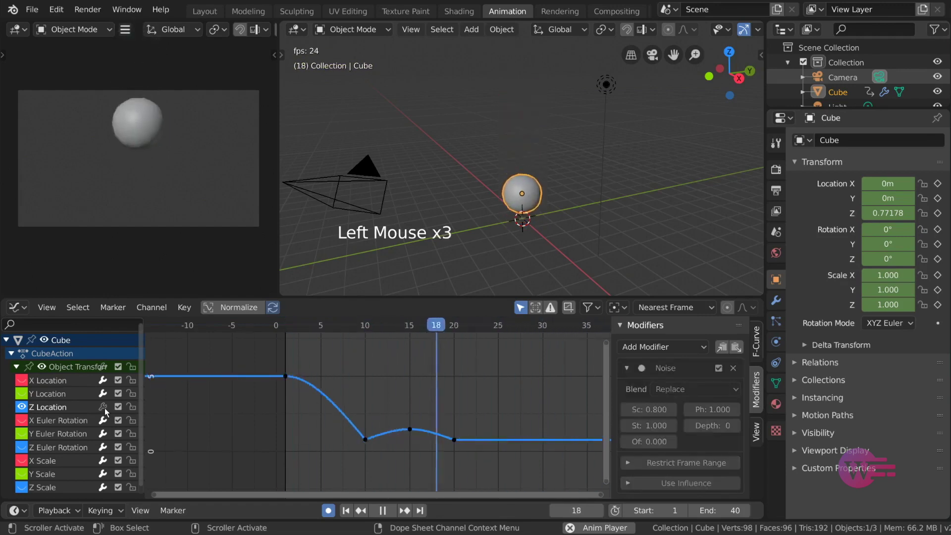
pyautogui.click(113, 411)
pyautogui.click(119, 411)
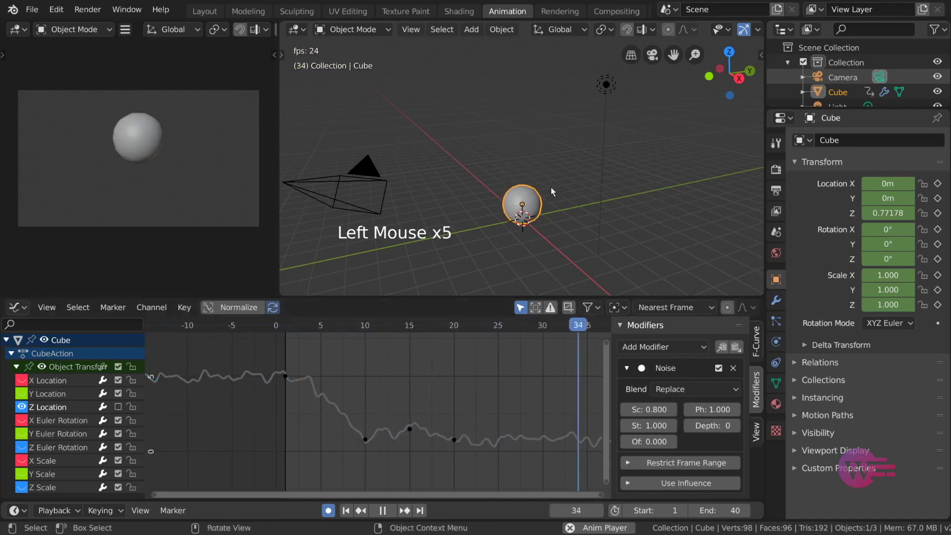
pyautogui.click(123, 410)
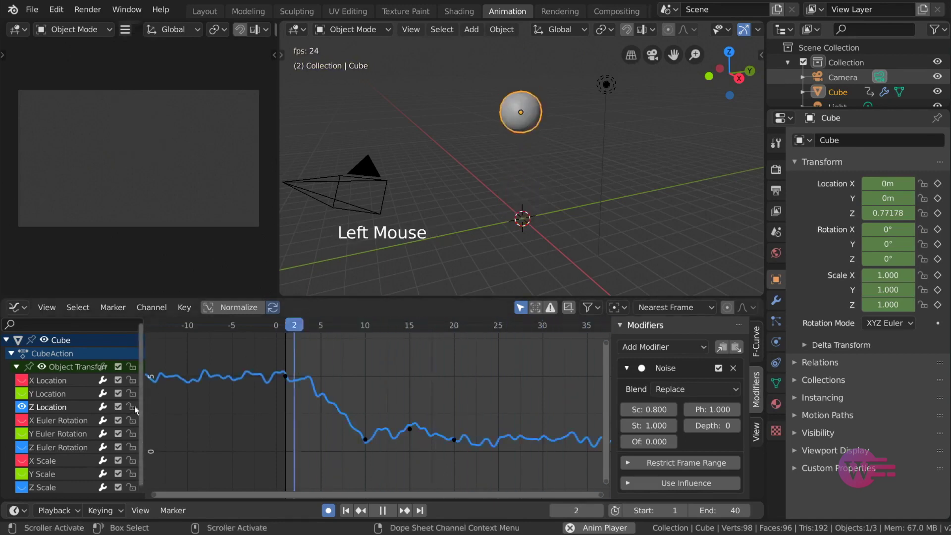
pyautogui.click(251, 414)
# Step: Add a marker F_11 at frame 11 and play back the bounce
pyautogui.press('g')
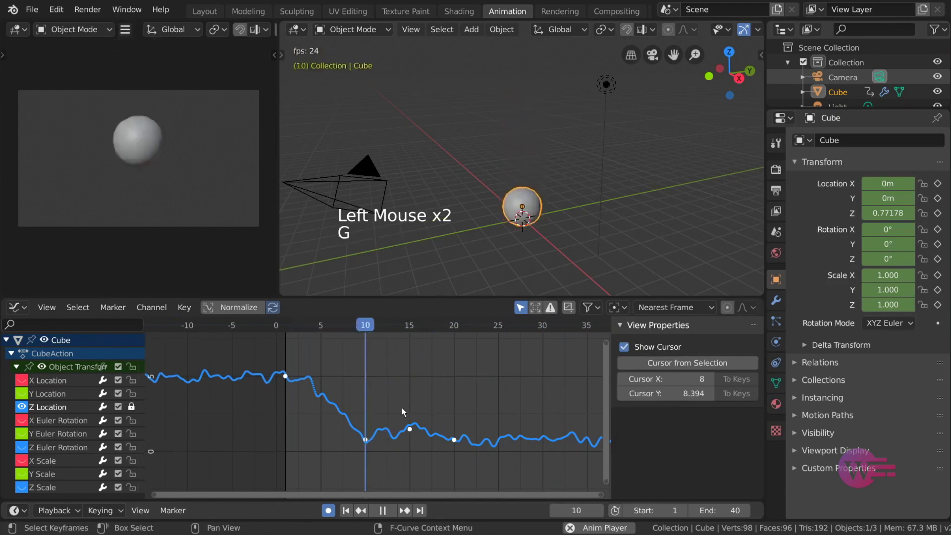
pyautogui.rightClick(385, 408)
pyautogui.click(368, 444)
pyautogui.click(365, 394)
pyautogui.click(136, 410)
pyautogui.press('space')
pyautogui.click(403, 326)
# Step: Set and clear a preview range around the bounce, then mute the Z Location curve's noise modifier
pyautogui.press('a')
pyautogui.click(121, 314)
pyautogui.click(375, 488)
pyautogui.press('g')
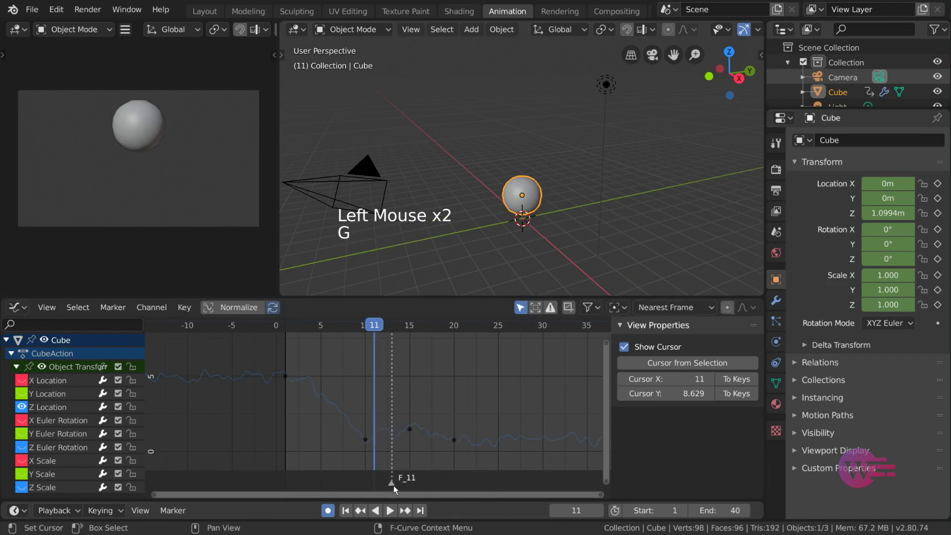
pyautogui.click(47, 309)
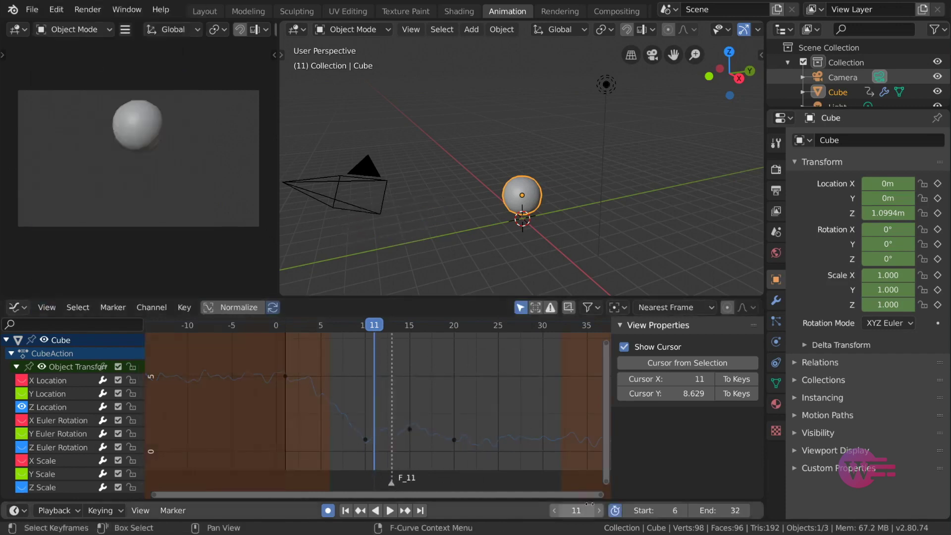
pyautogui.click(614, 516)
pyautogui.click(106, 408)
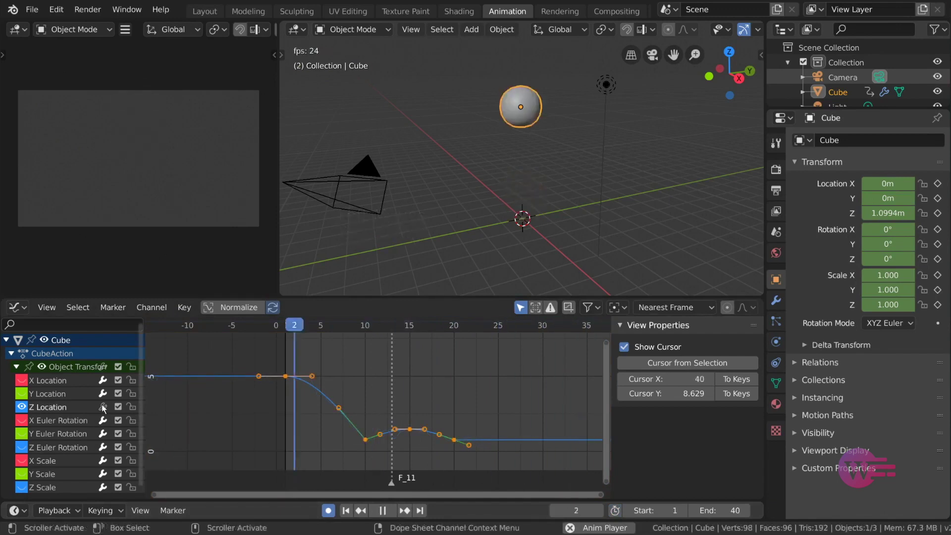